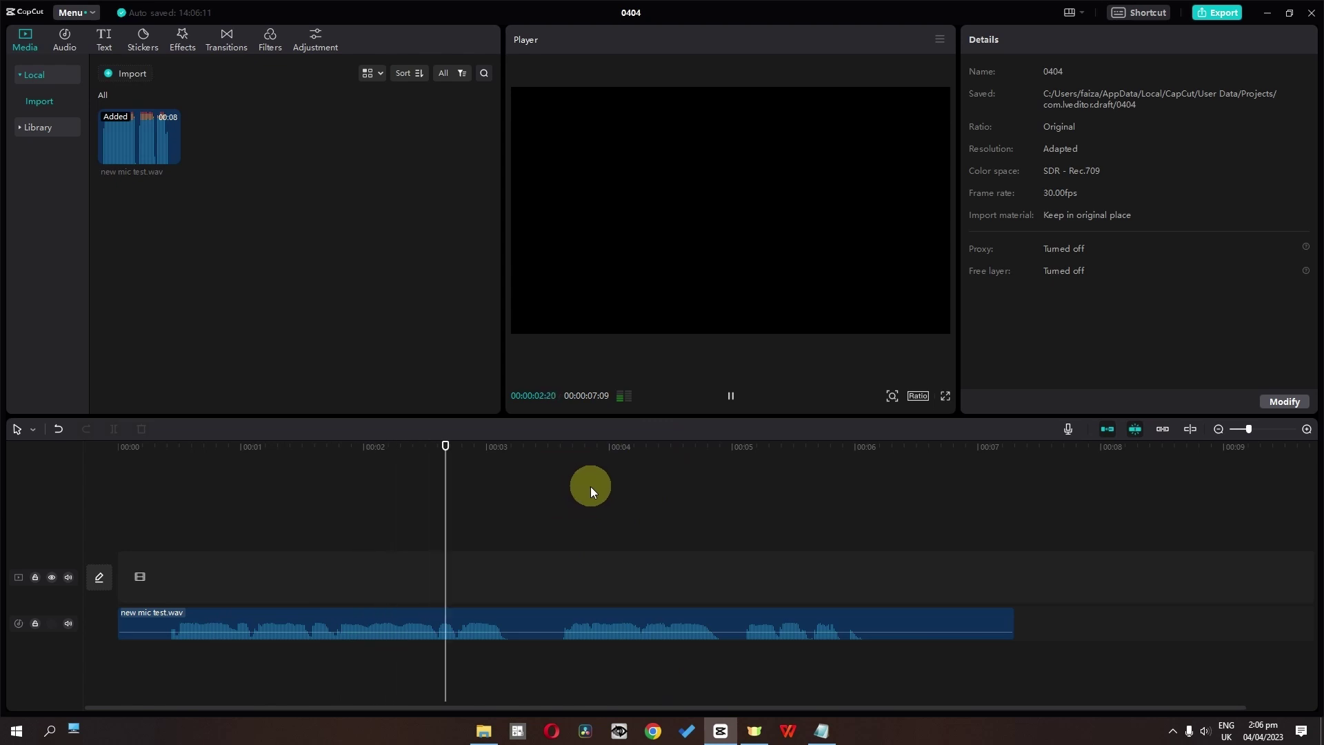
Play back the mic test.wav clip repeatedly to hear the fill-left-with-right channel setting at -4.1 dB
{"action": "key", "text": "space"}
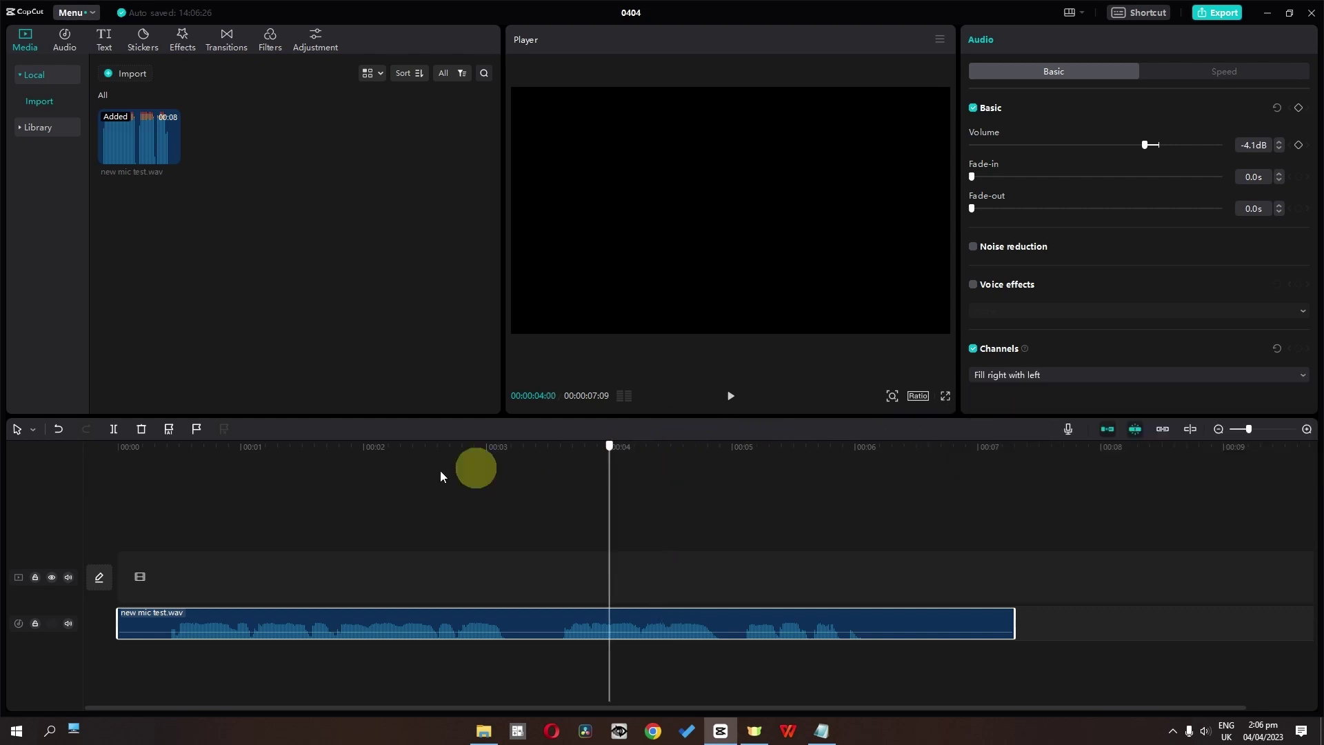
{"action": "key", "text": "space"}
{"action": "key", "text": "space"}
{"action": "key", "text": "space"}
{"action": "key", "text": "space"}
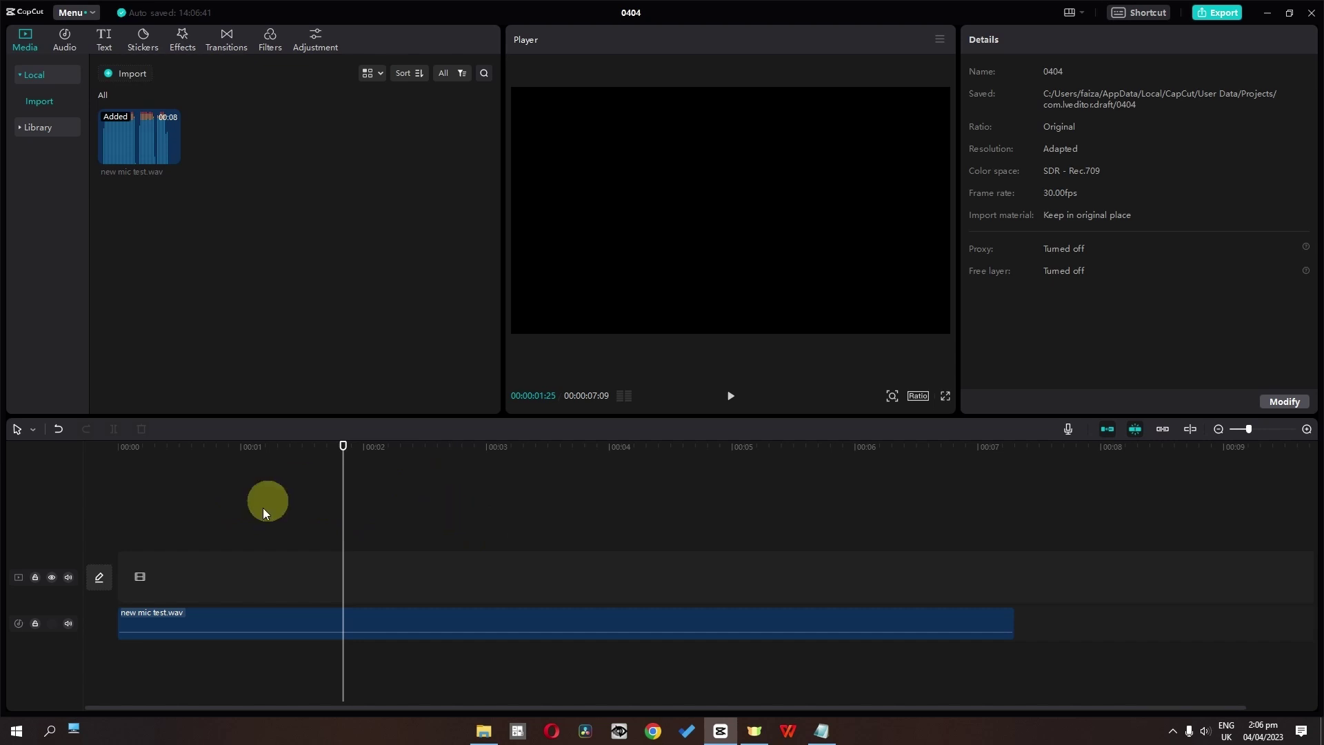
{"action": "key", "text": "space"}
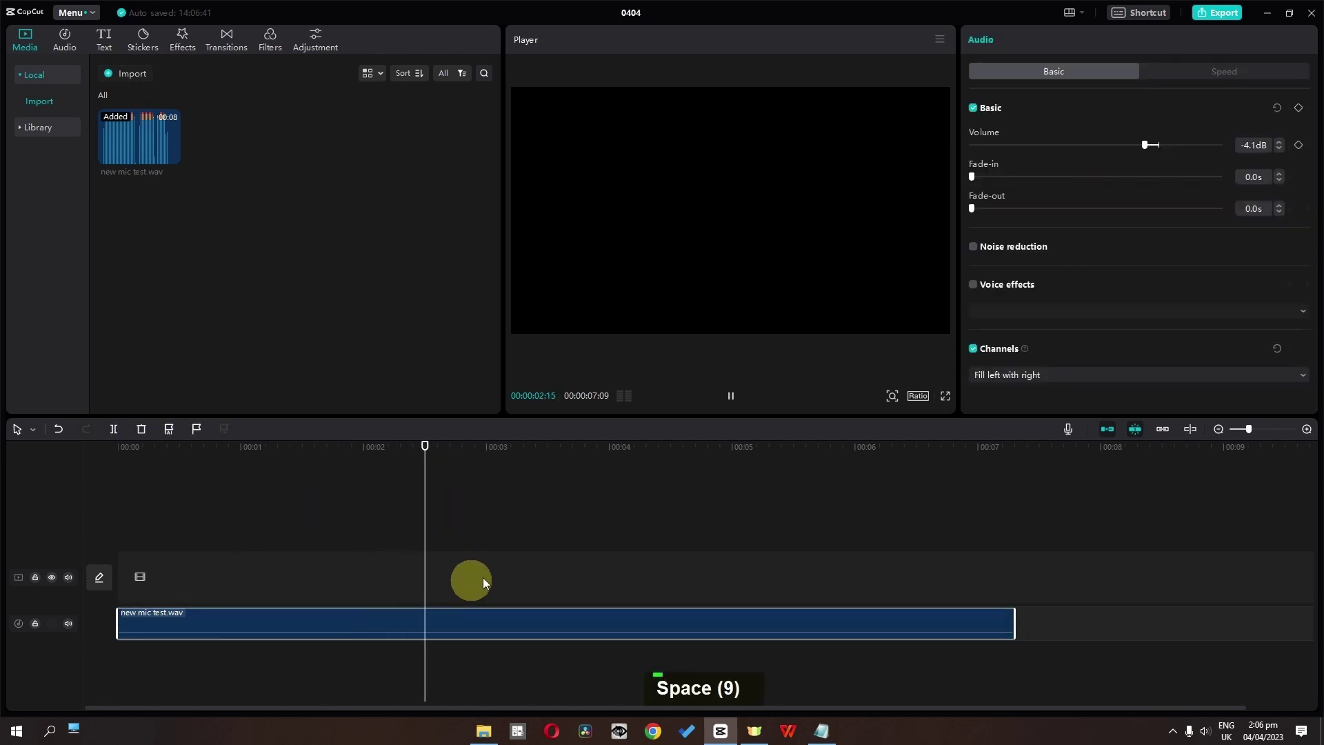
Play the timeline to preview clip3.mp4 and 0326.mp4 joined by the transition
{"action": "key", "text": "space"}
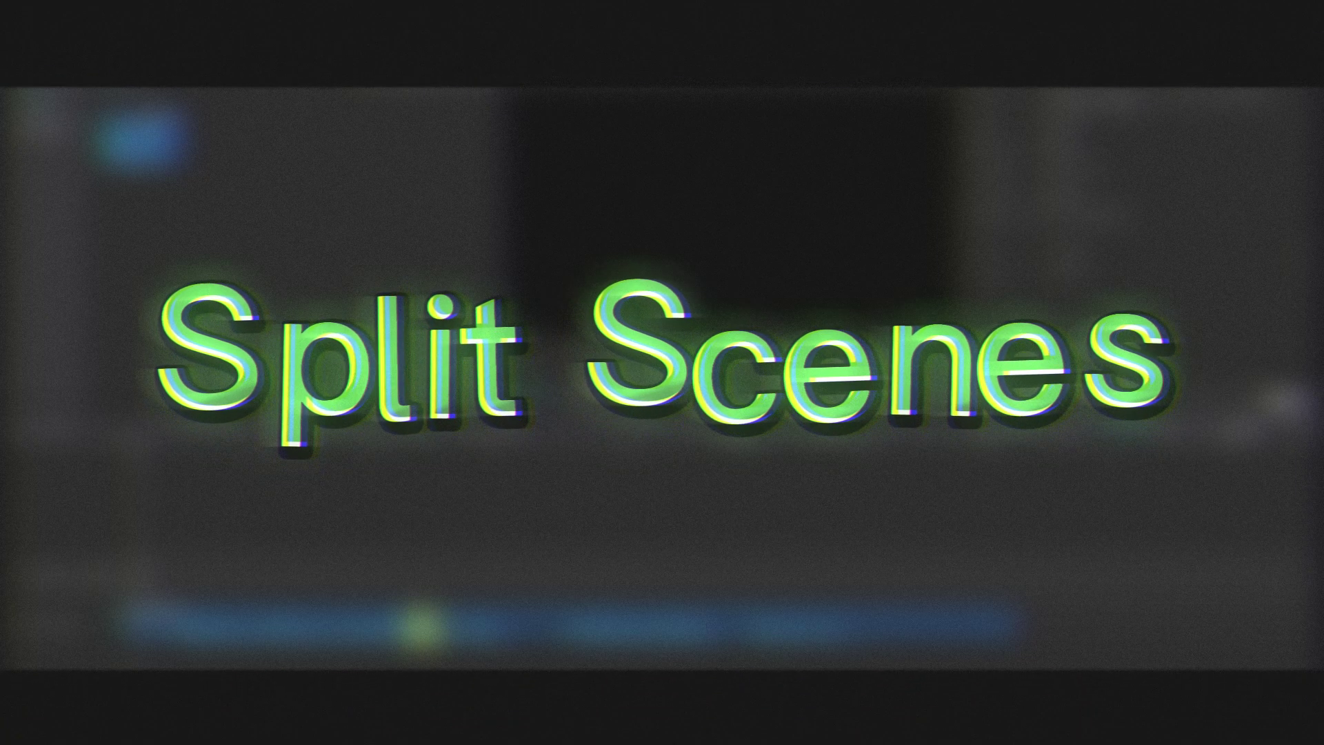
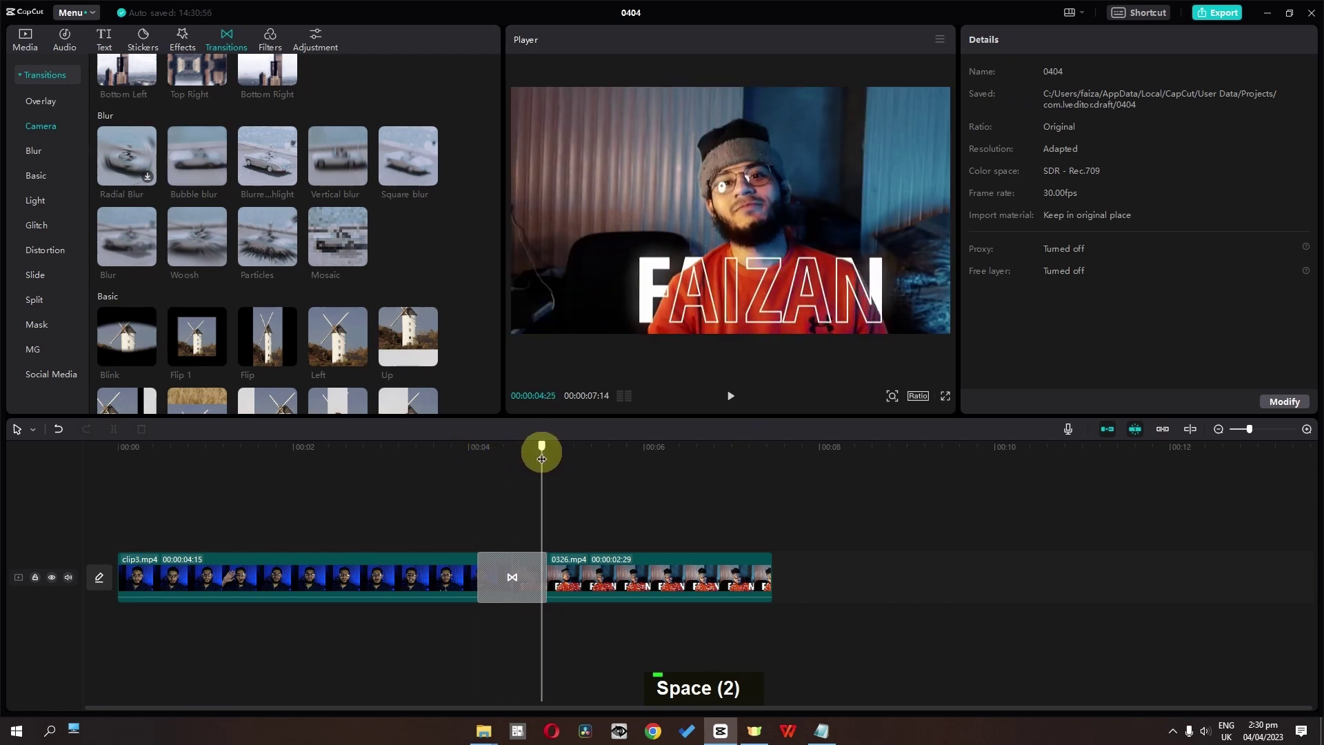
Remove the transition between clip3.mp4 and 0326.mp4 before adding the freeze frames
{"action": "key", "text": "BackSpace"}
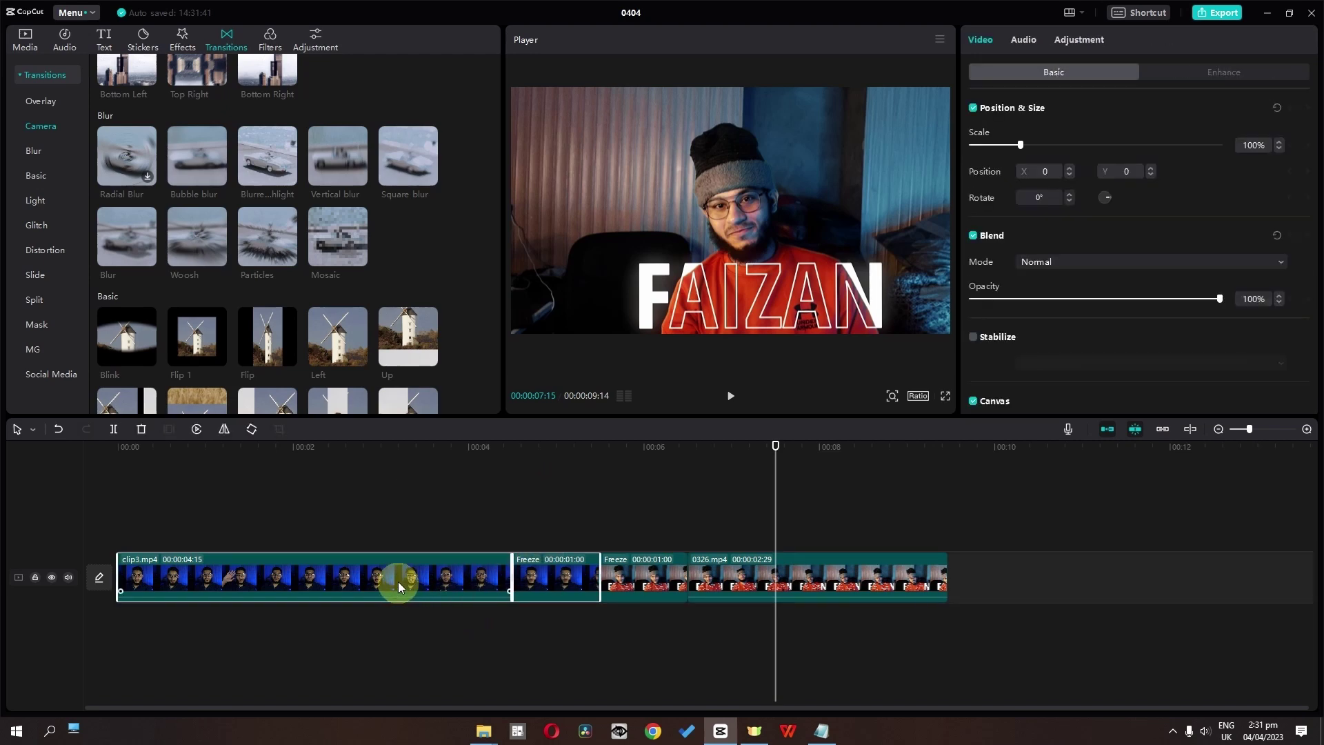
Combine the selected clips into compound clips via the context menu and preview the transition between them
{"action": "right_click", "coordinate": [404, 580]}
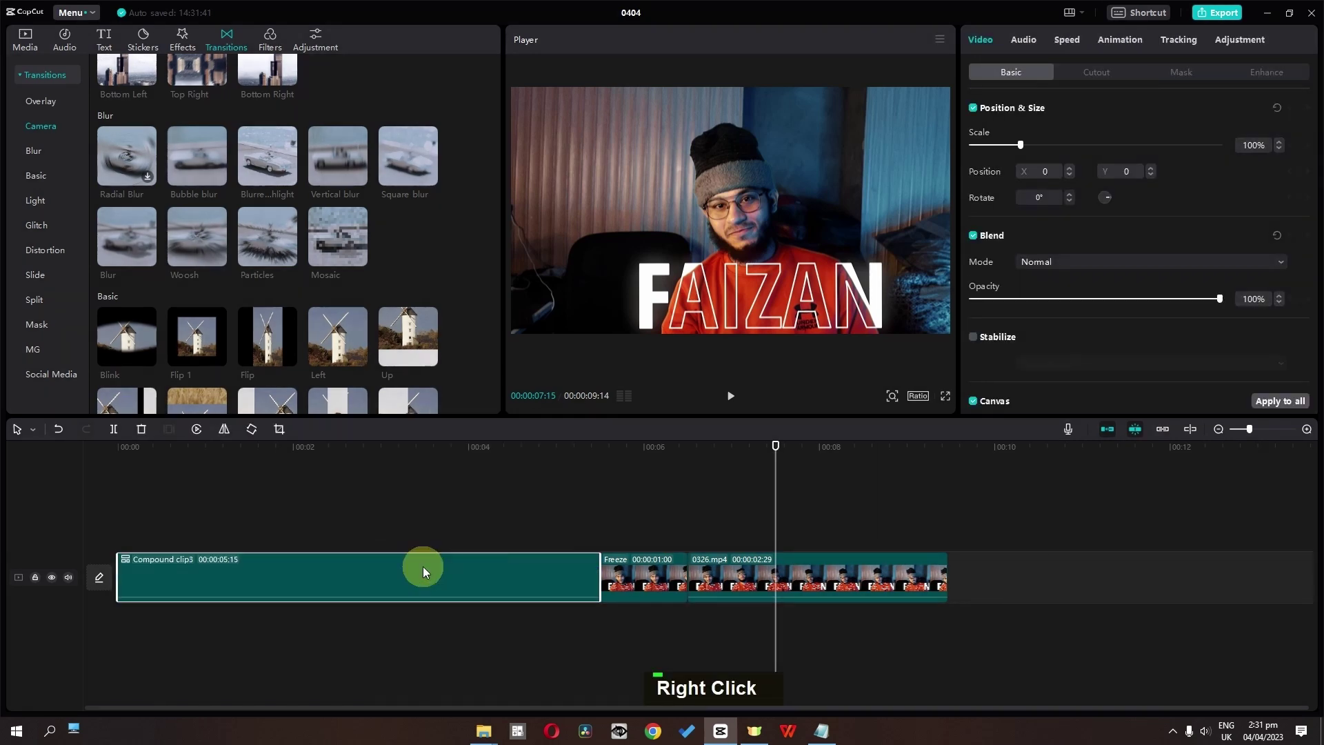
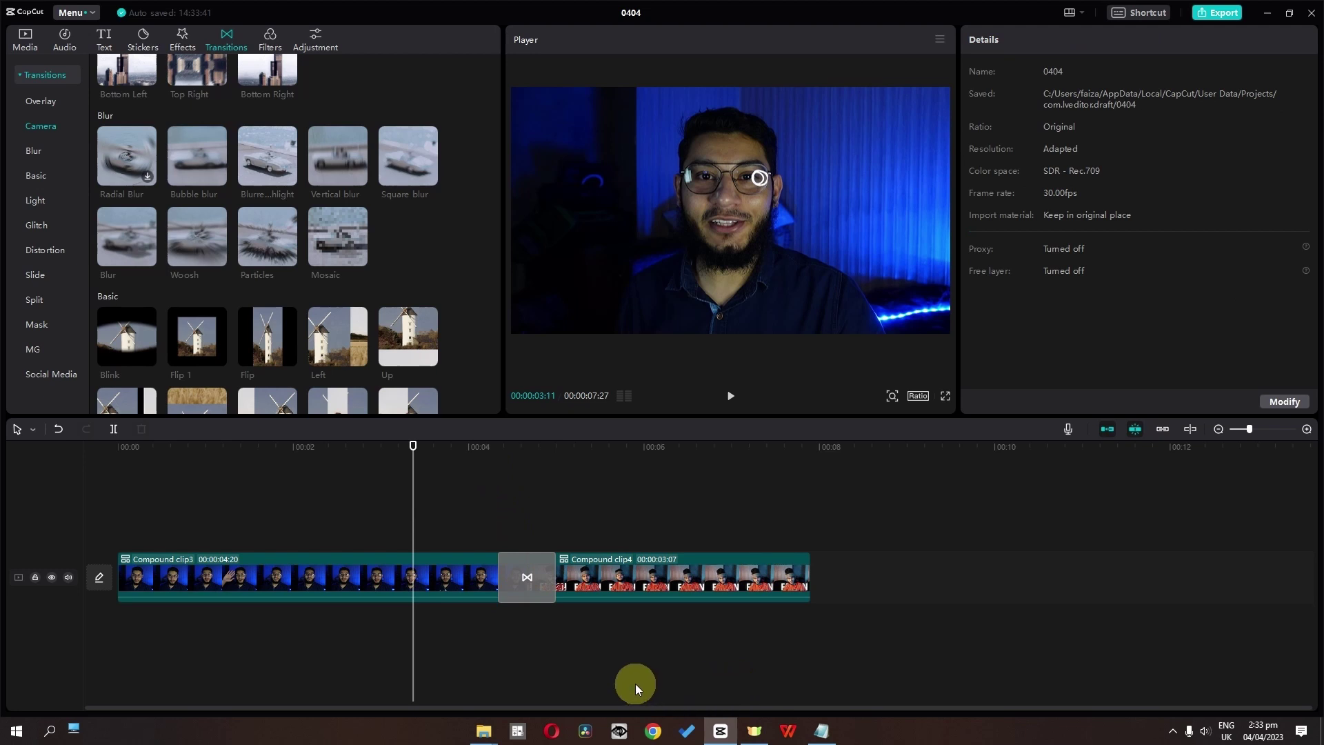
{"action": "key", "text": "space"}
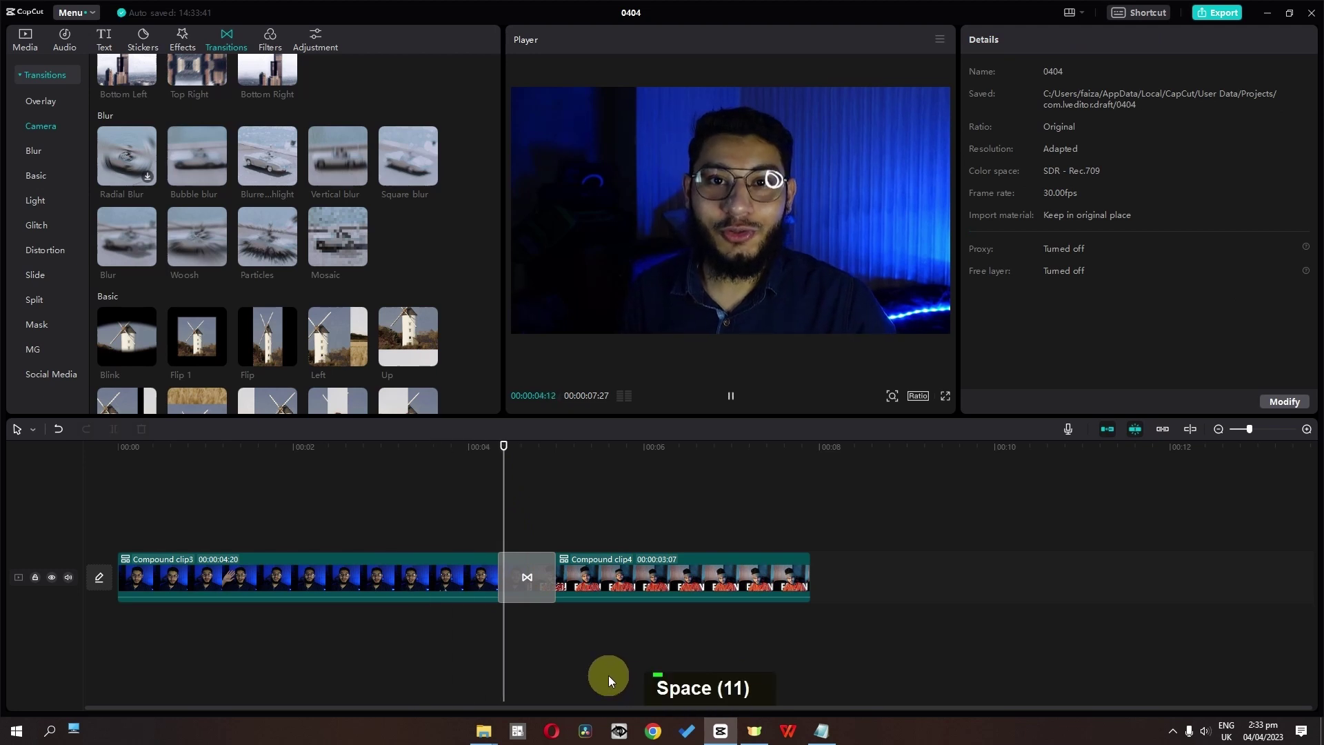
{"action": "key", "text": "space"}
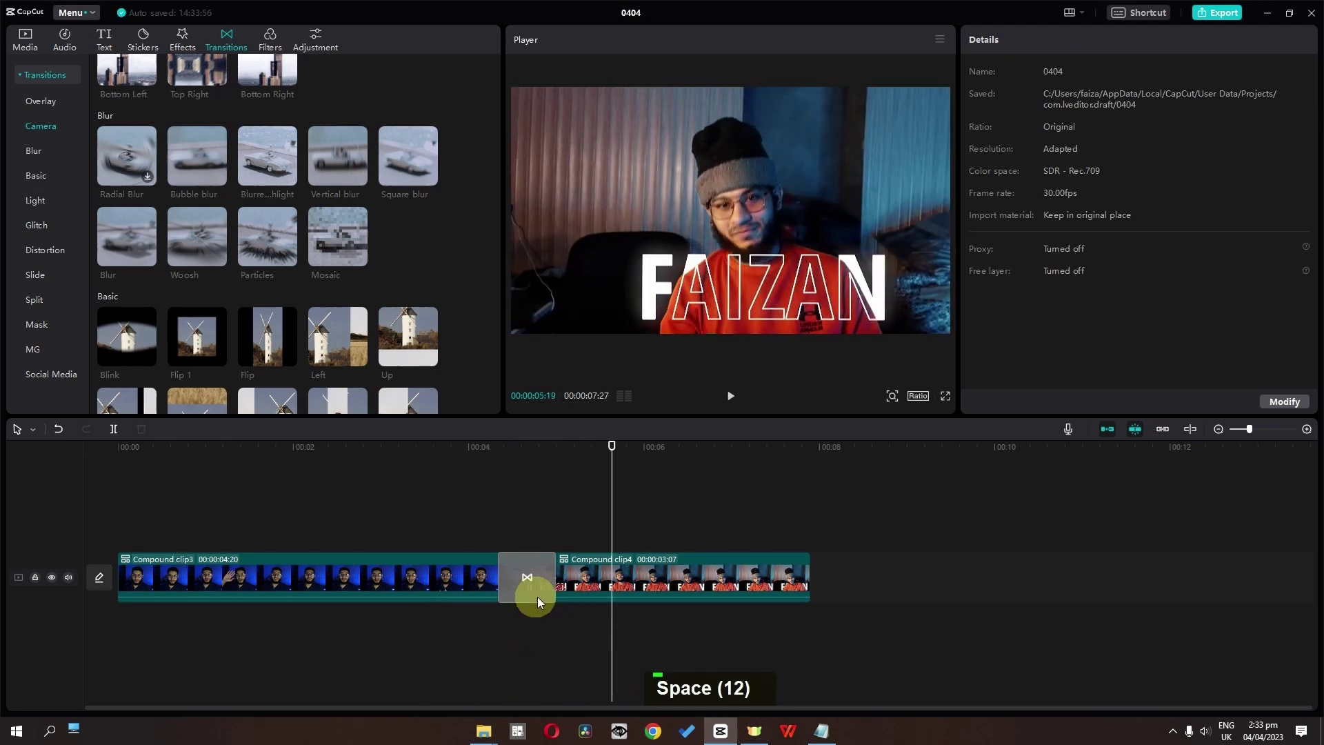
{"action": "key", "text": "space"}
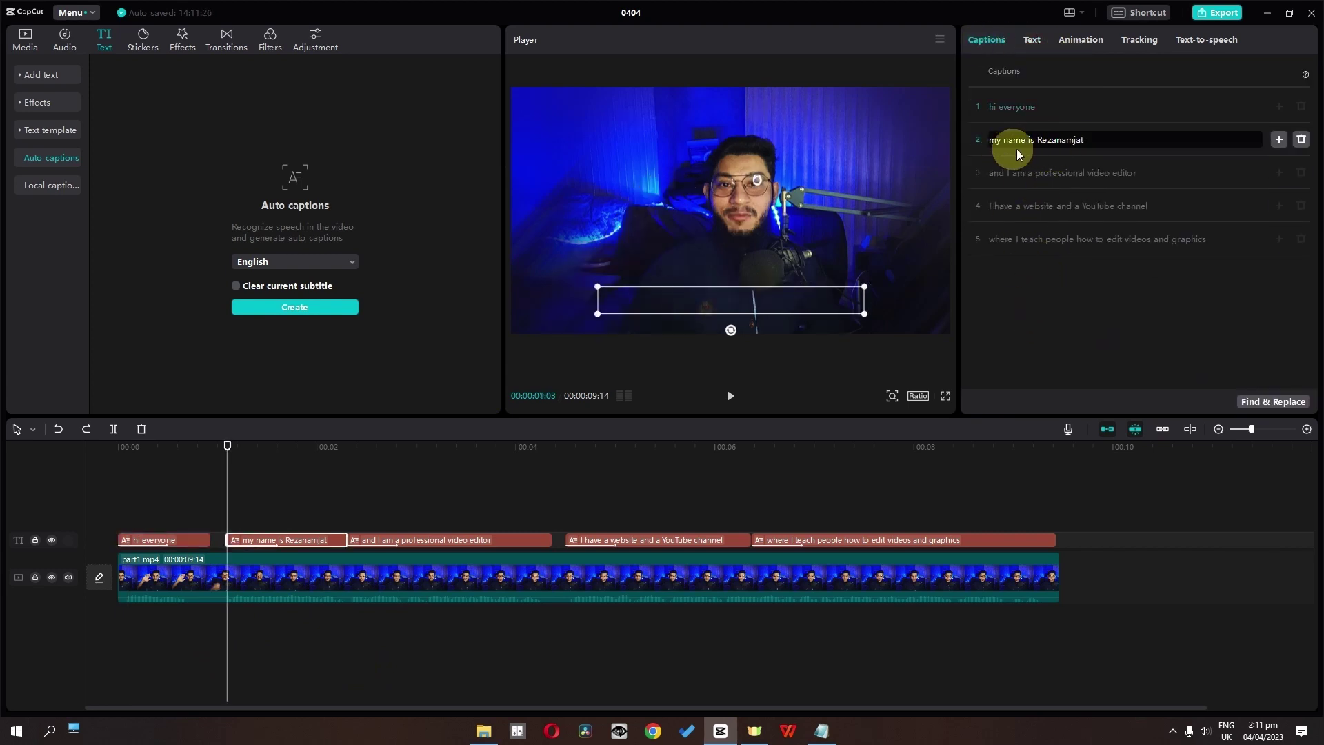
{"action": "right_click", "coordinate": [1042, 142]}
{"action": "key", "text": "ctrl+c"}
{"action": "type", "text": "Rezanamjat"}
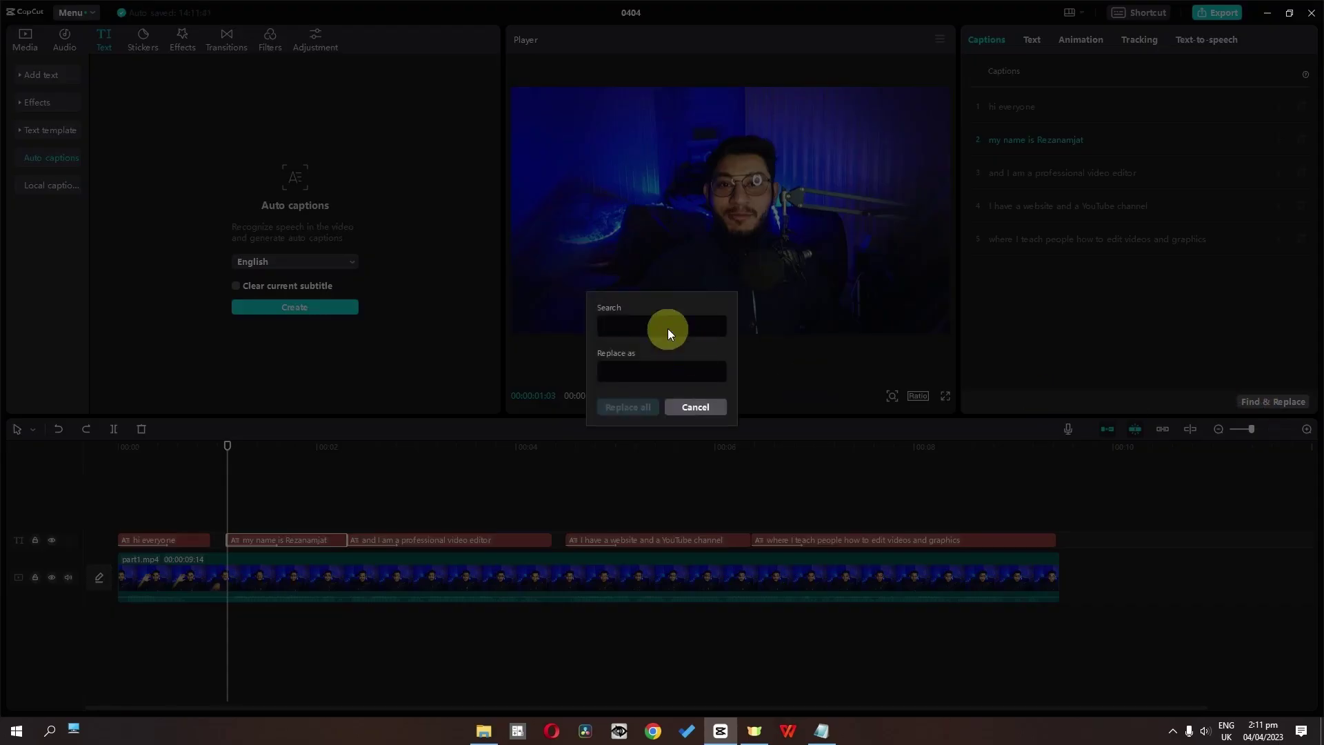
{"action": "type", "text": "Rezanamjat"}
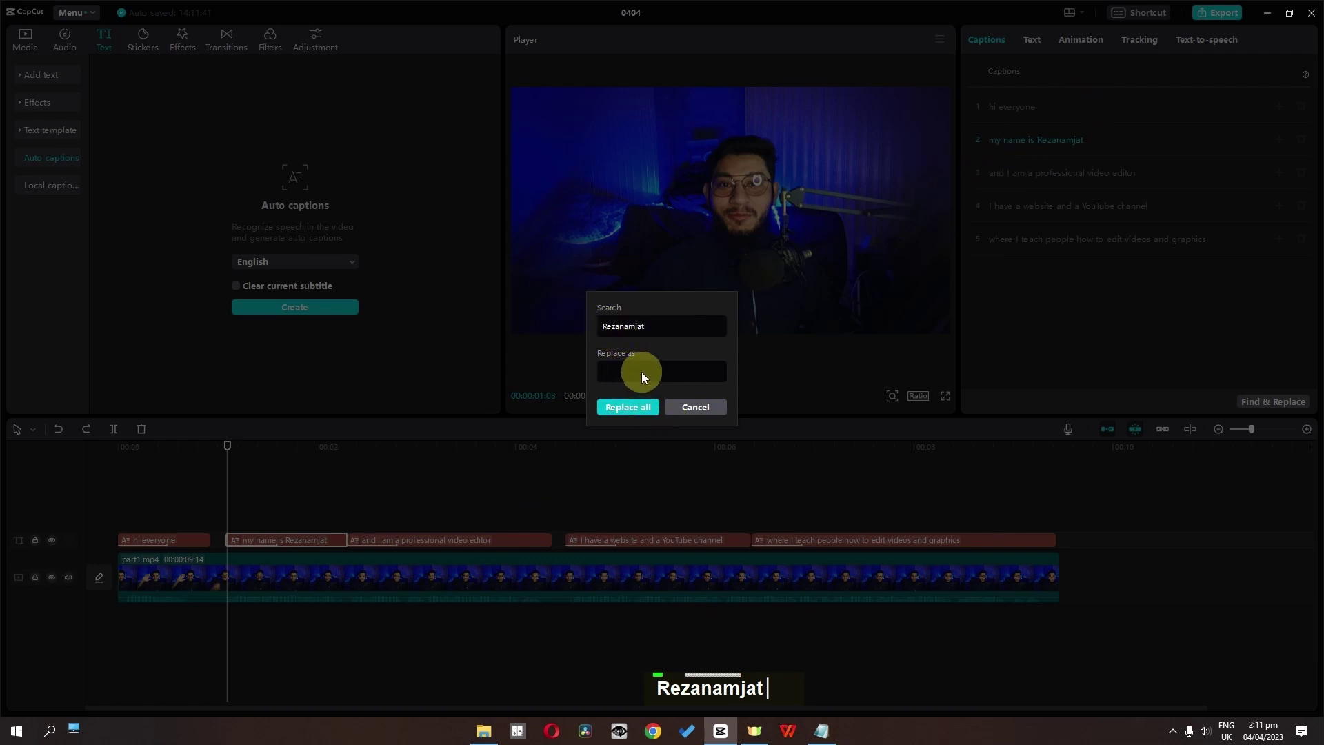
{"action": "type", "text": "faizan amje"}
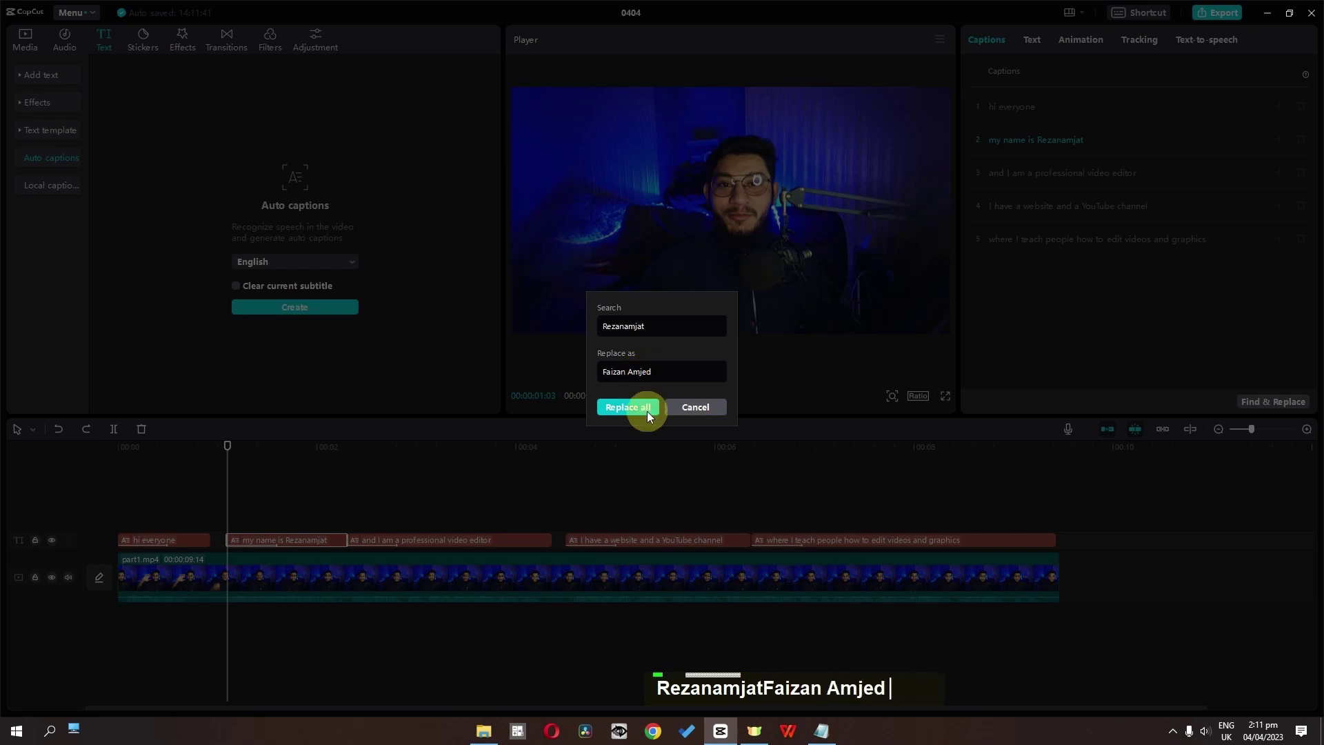